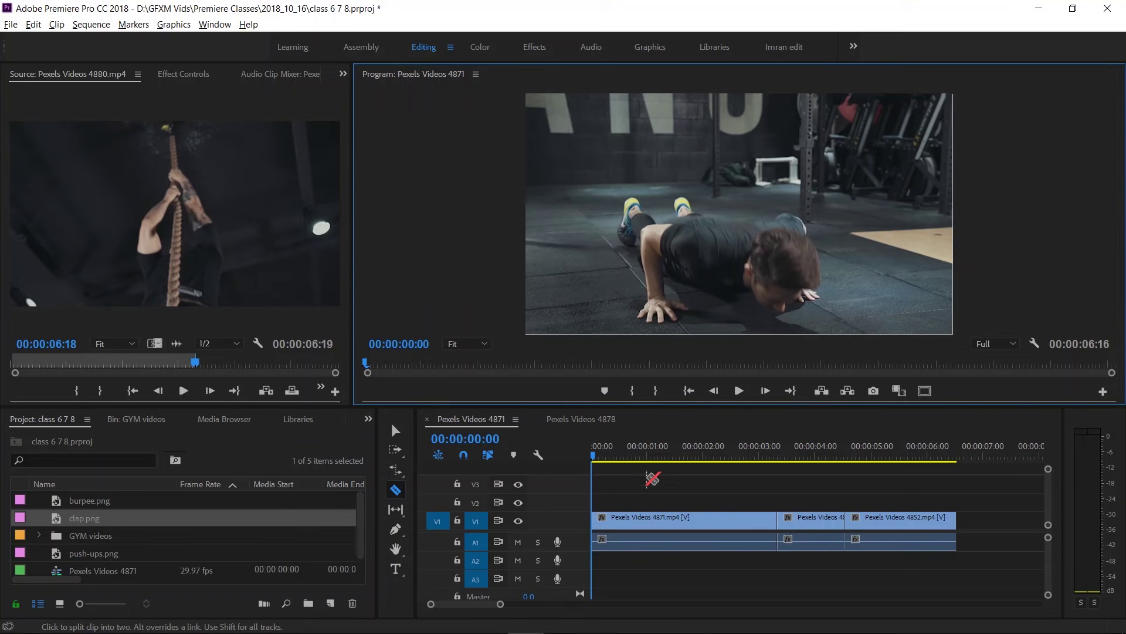
Step: Preview the burpee footage and stop the playhead at about 00:00:02:12 where the cut goes
{"action": "left_click_drag", "start_coordinate": [598, 455], "coordinate": [683, 455]}
{"action": "key", "text": "space"}
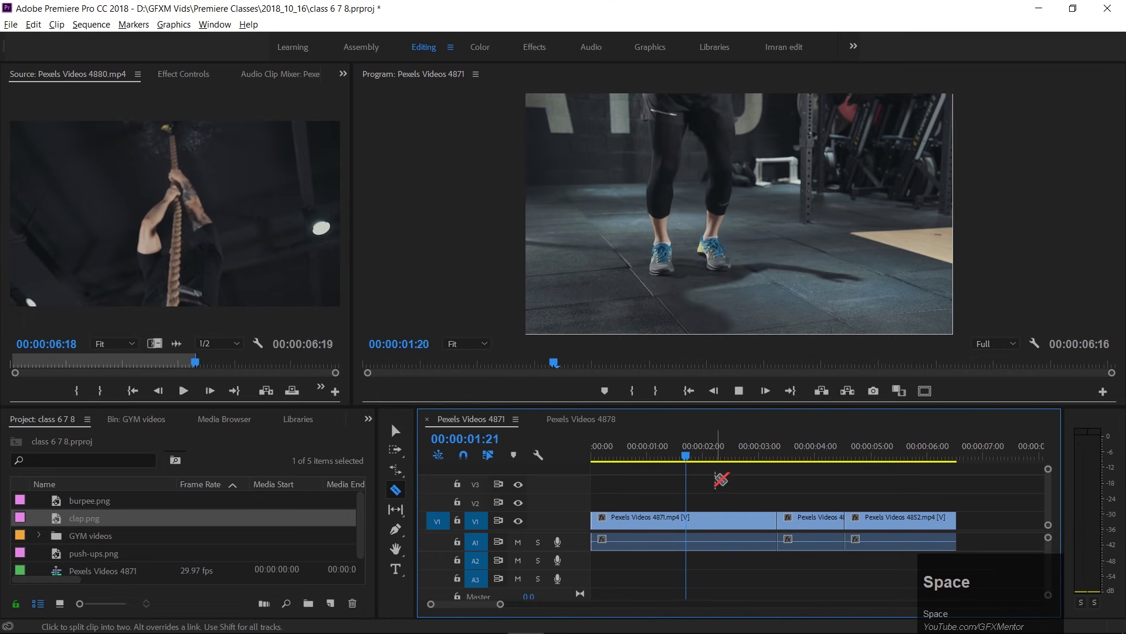
{"action": "key", "text": "space"}
{"action": "left_click_drag", "start_coordinate": [785, 457], "coordinate": [811, 464]}
{"action": "key", "text": "space"}
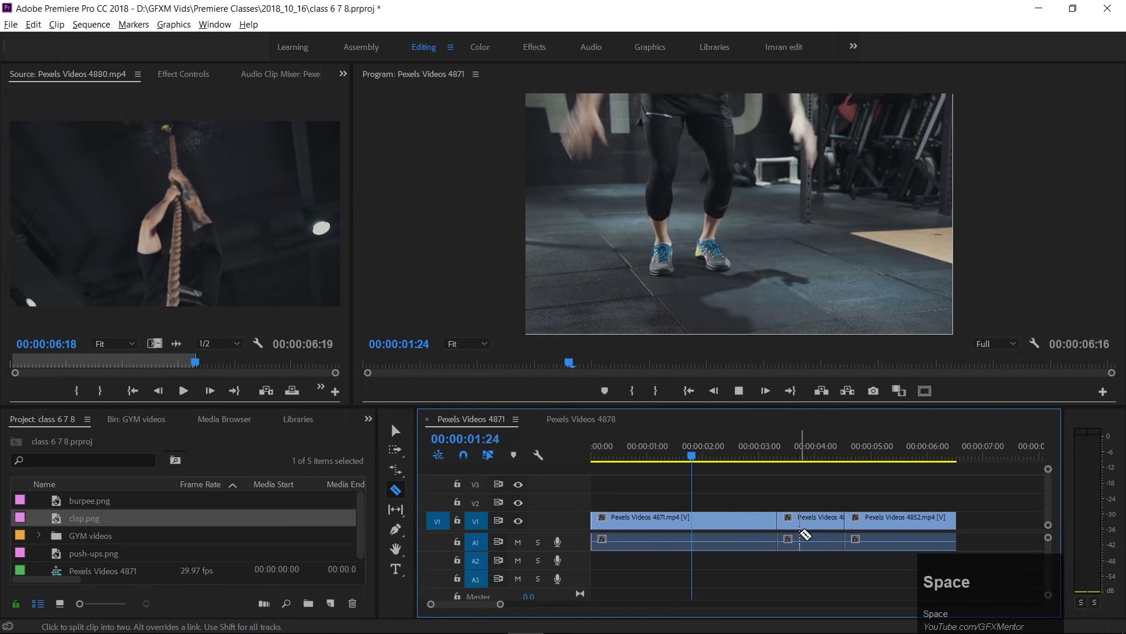
{"action": "key", "text": "space"}
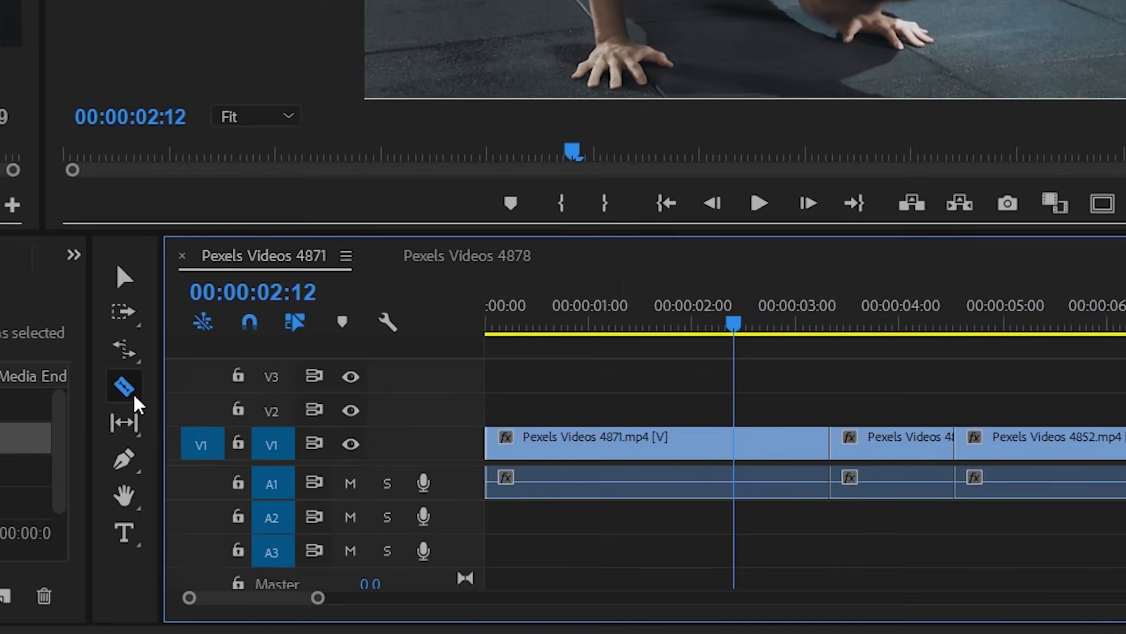
Step: Razor-cut Pexels Videos 4871 at 2:12 and ripple delete its leftover tail piece
{"action": "left_click", "coordinate": [110, 392]}
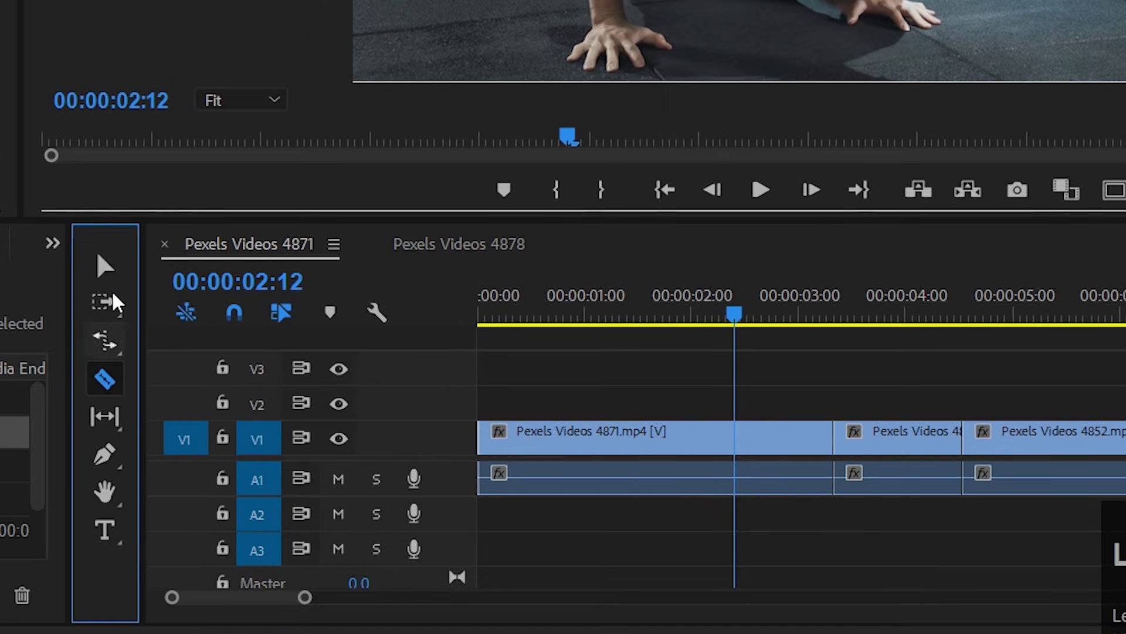
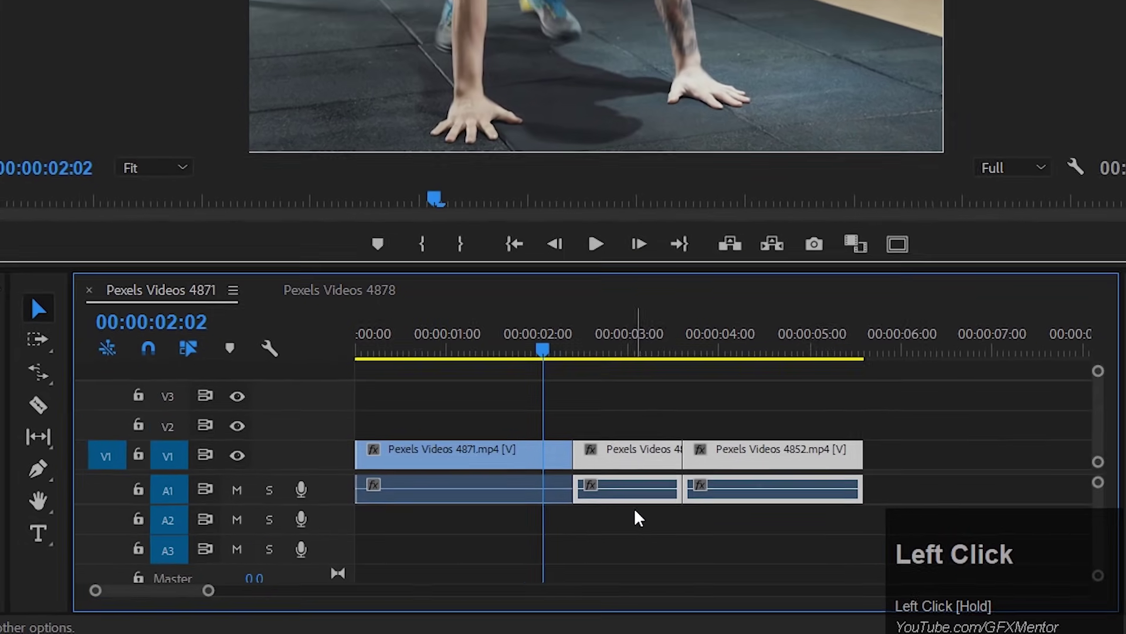
{"action": "key", "text": "ctrl+z"}
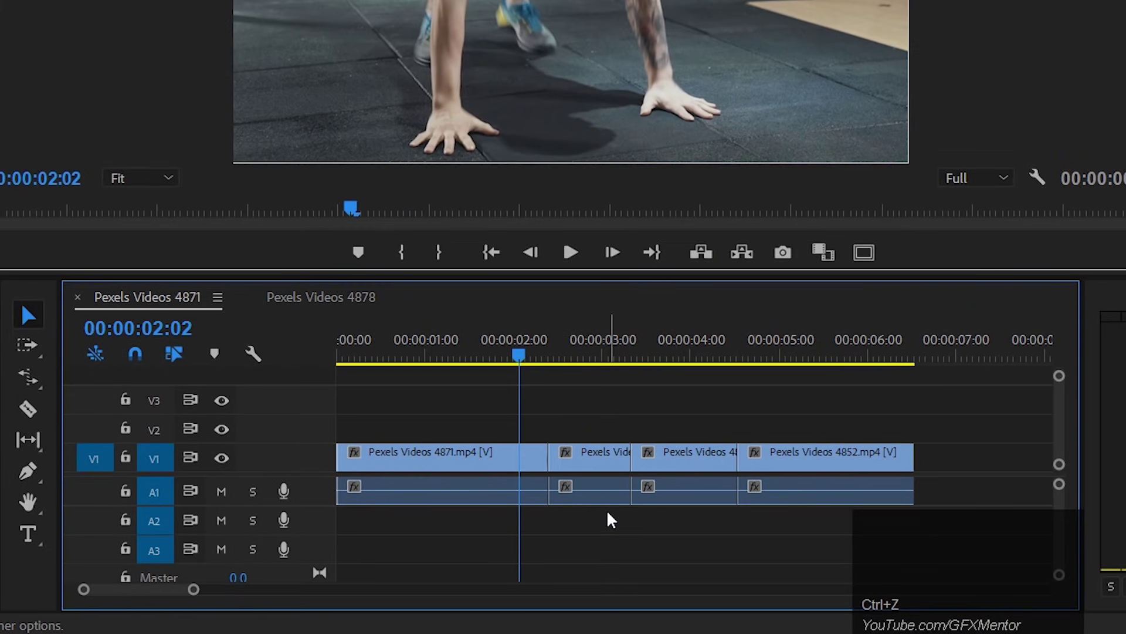
{"action": "left_click_drag", "start_coordinate": [594, 419], "coordinate": [639, 567]}
{"action": "key", "text": "shift+Delete"}
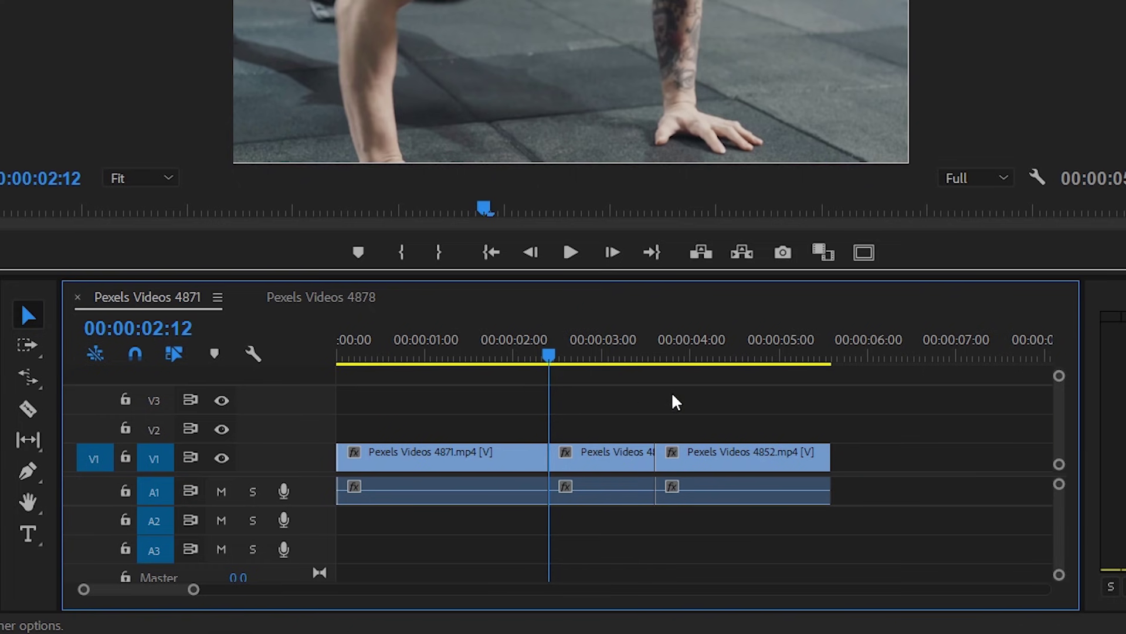
Step: Replay the edited sequence from the start to check the cut
{"action": "left_click_drag", "start_coordinate": [559, 368], "coordinate": [367, 356]}
{"action": "key", "text": "space"}
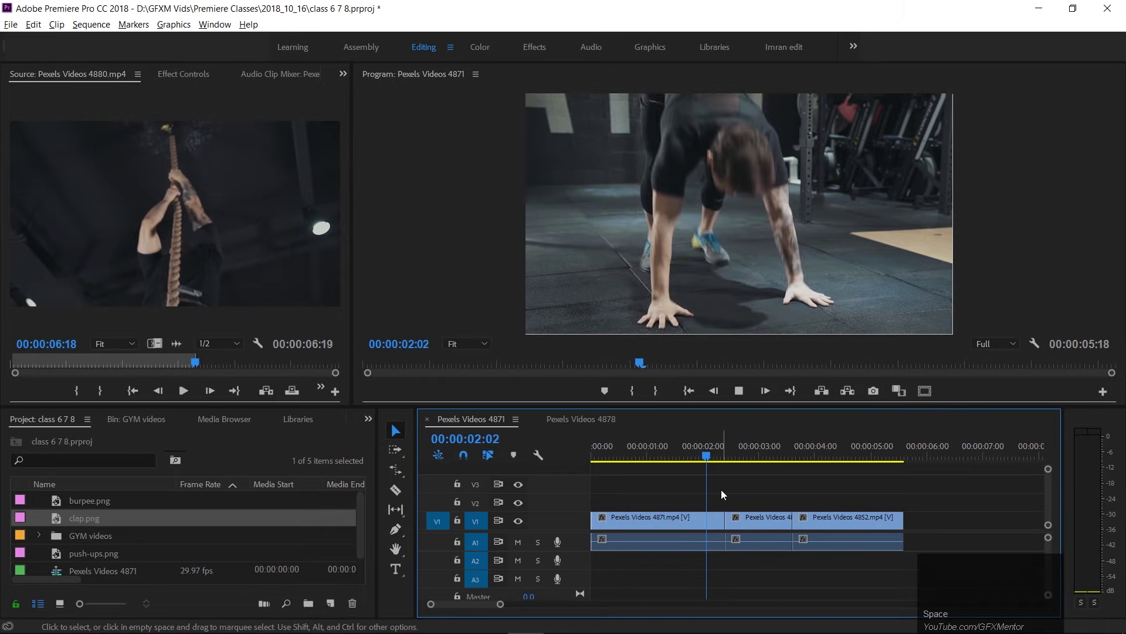
Step: Pause playback past the cut and undo the last edit
{"action": "key", "text": "space"}
{"action": "key", "text": "ctrl+z"}
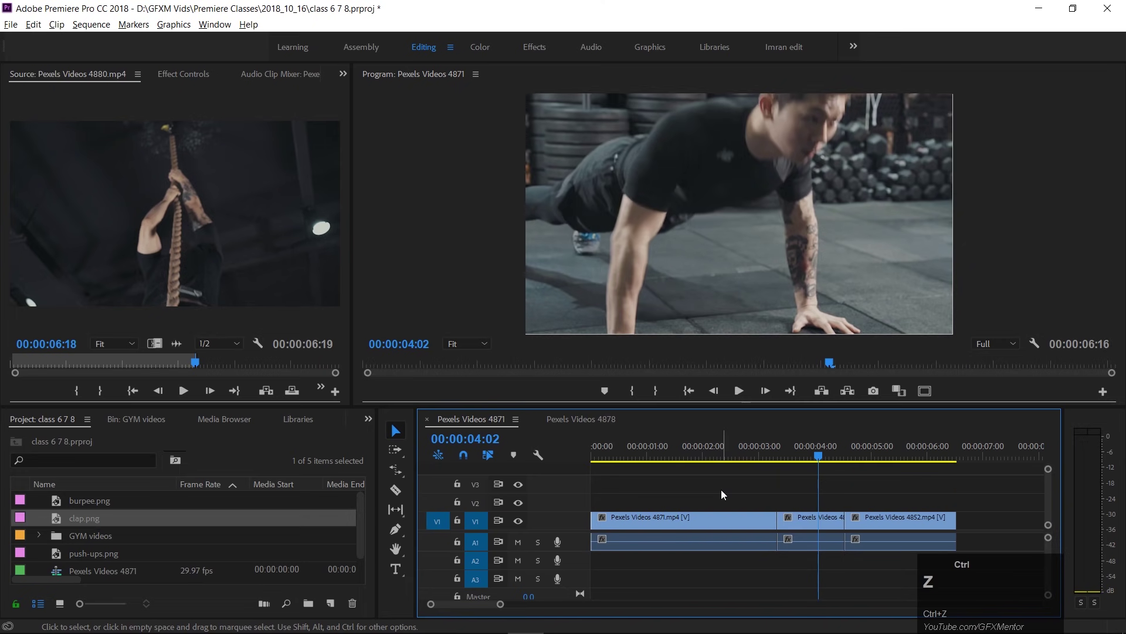
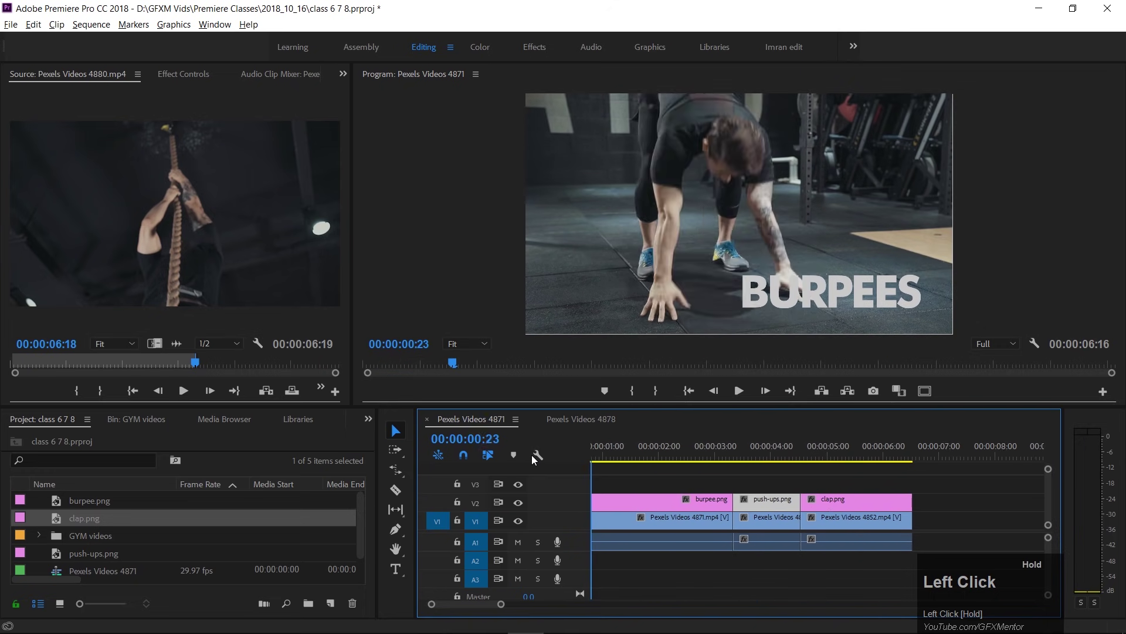
Step: Play to the end of the burpees, cut at 2:12, then undo the single-track cut
{"action": "key", "text": "space"}
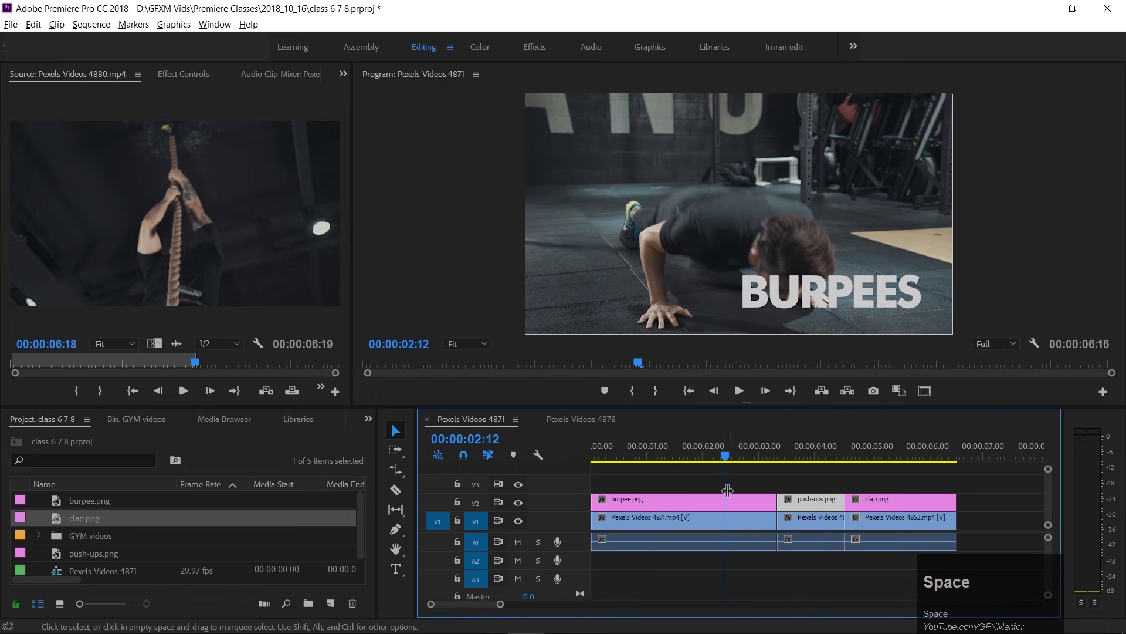
{"action": "left_click", "coordinate": [399, 490]}
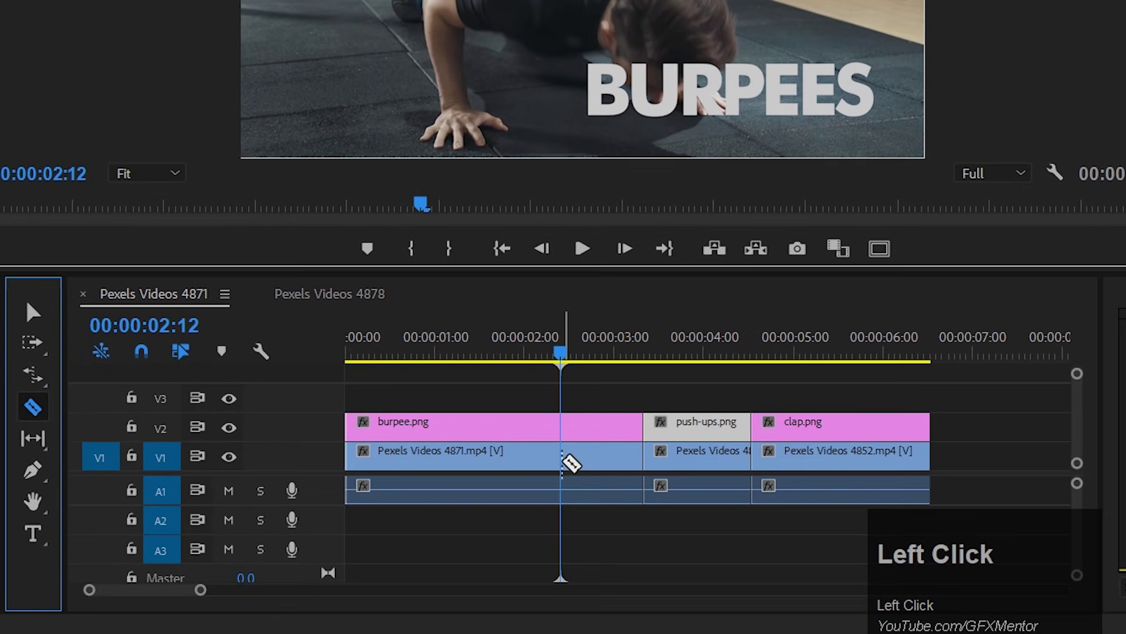
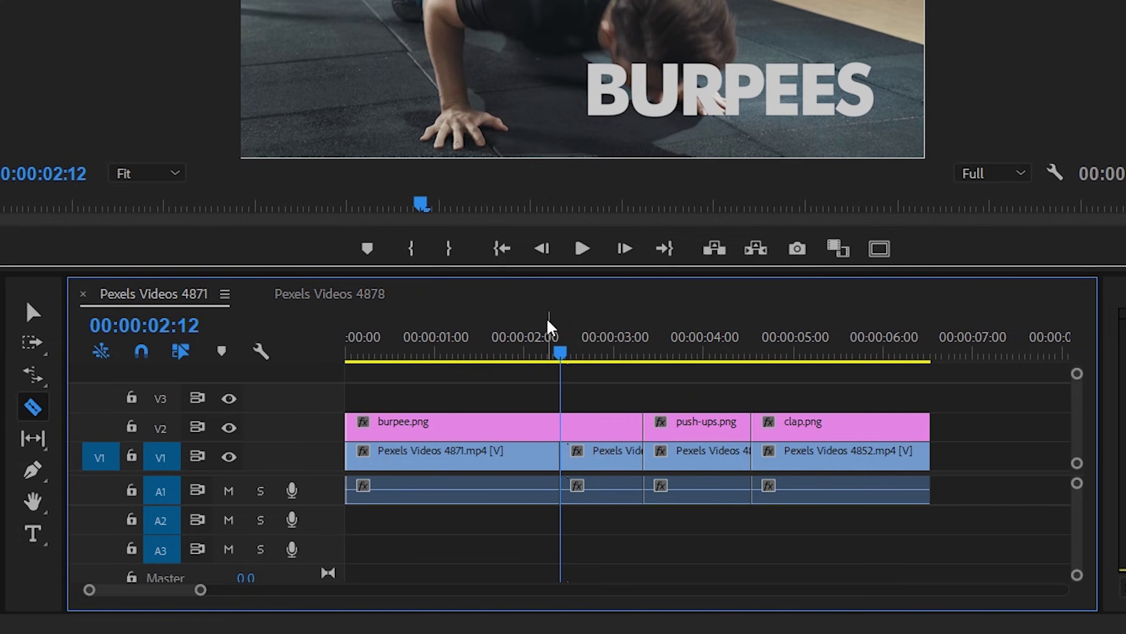
{"action": "key", "text": "ctrl+z"}
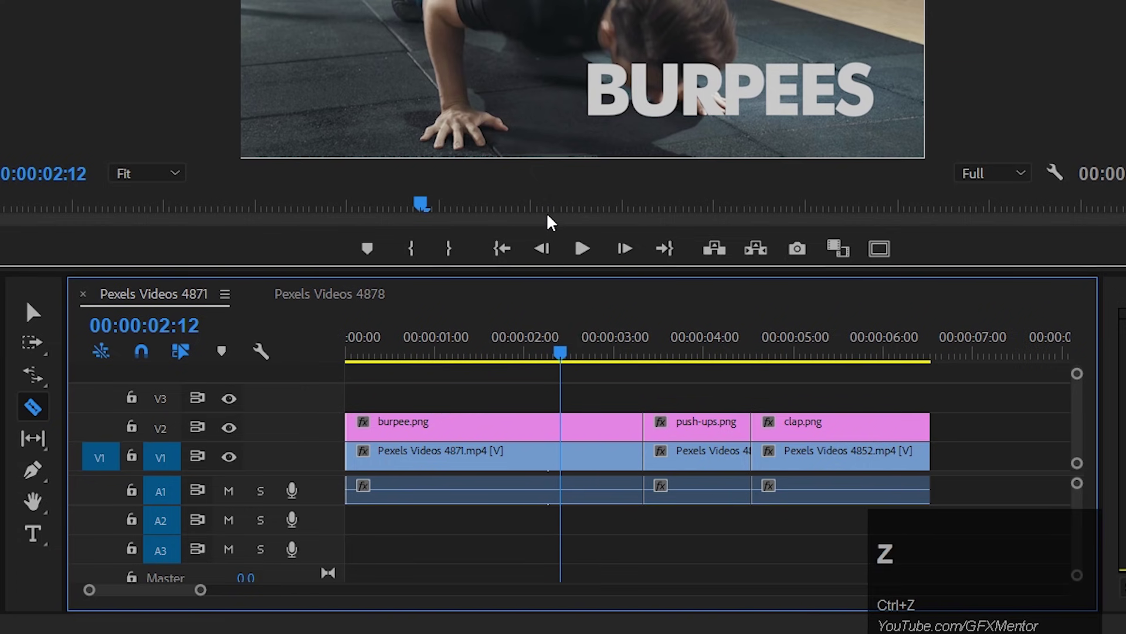
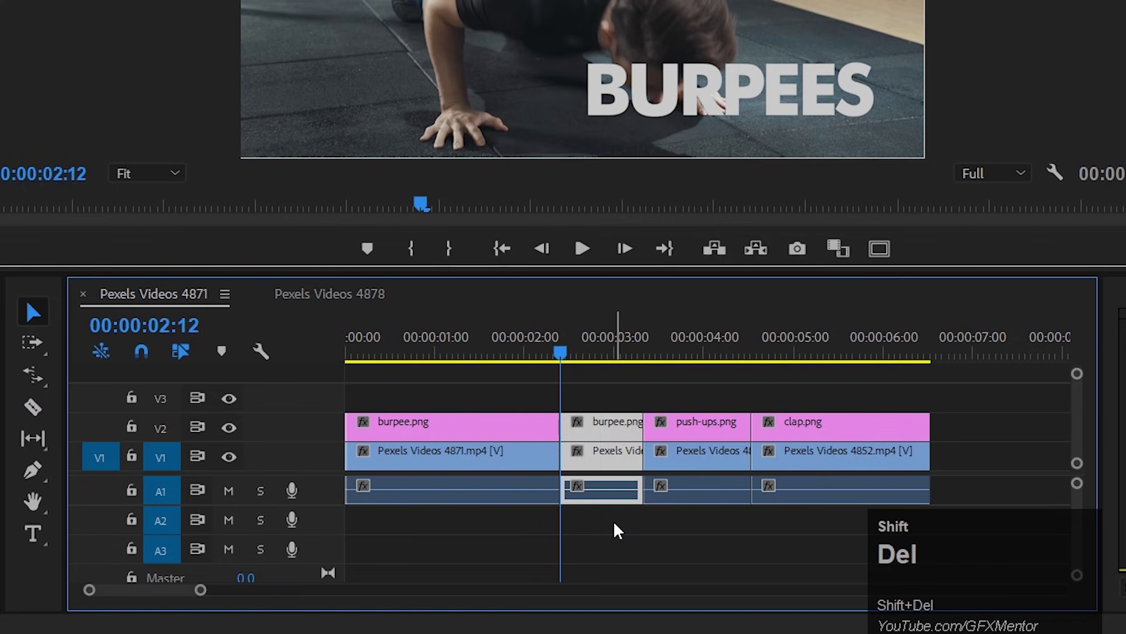
{"action": "left_click", "coordinate": [557, 351]}
{"action": "key", "text": "space"}
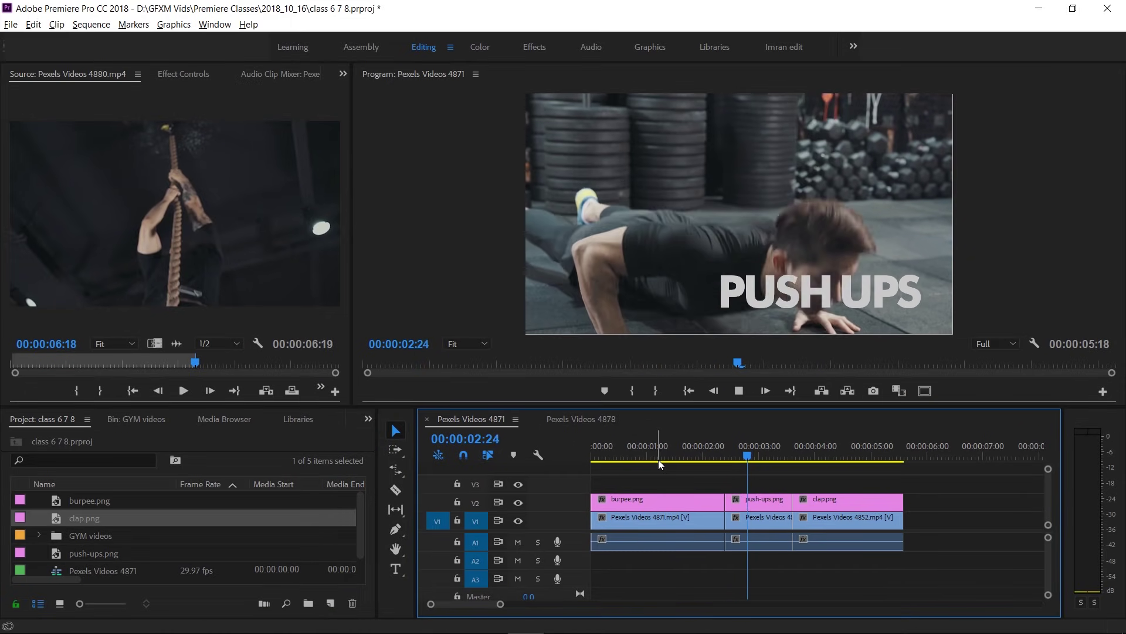
{"action": "key", "text": "space"}
{"action": "left_click", "coordinate": [669, 447]}
{"action": "key", "text": "space"}
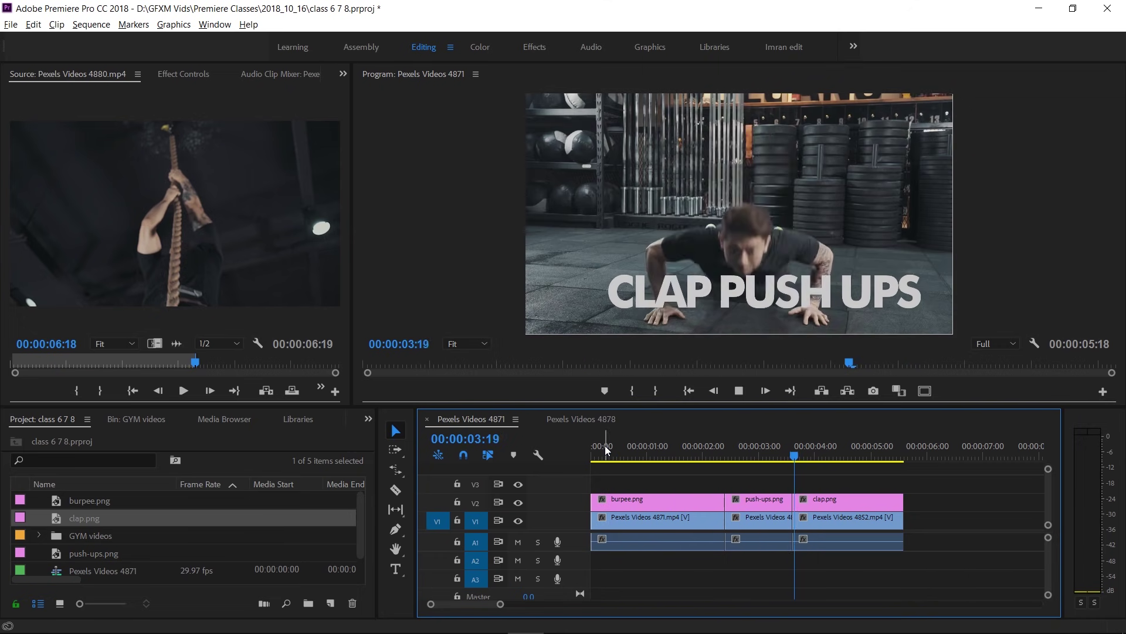
{"action": "key", "text": "space"}
{"action": "left_click", "coordinate": [736, 455]}
{"action": "key", "text": "ctrl+z"}
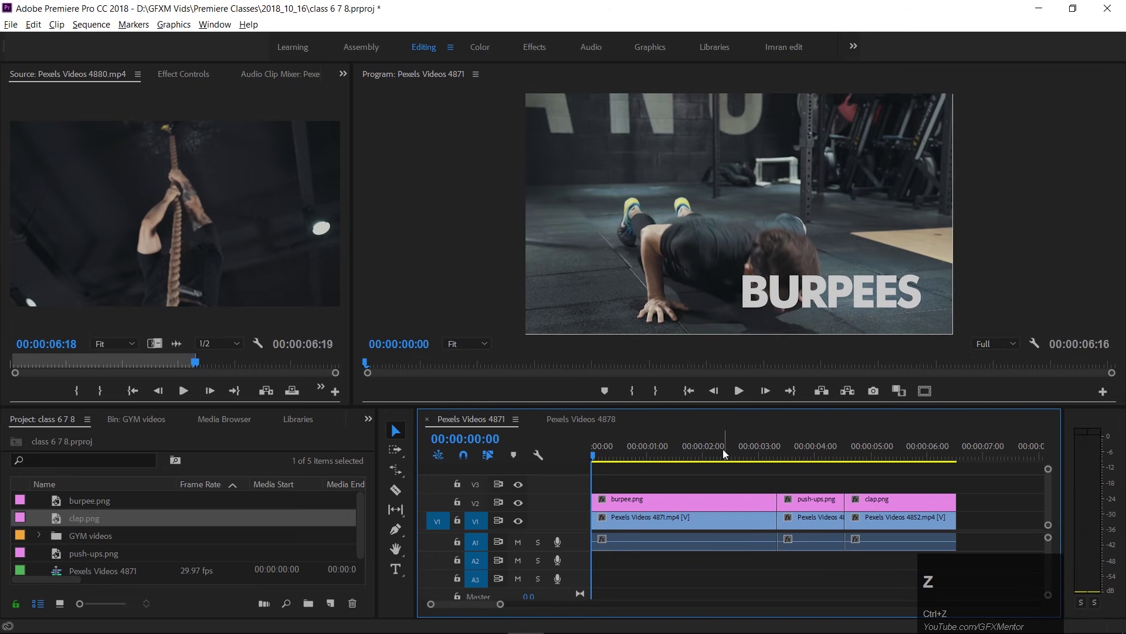
Step: Position the playhead in the burpee clip and split only the V1 clip with Ctrl+K
{"action": "left_click_drag", "start_coordinate": [718, 458], "coordinate": [711, 461]}
{"action": "left_click_drag", "start_coordinate": [712, 462], "coordinate": [723, 526]}
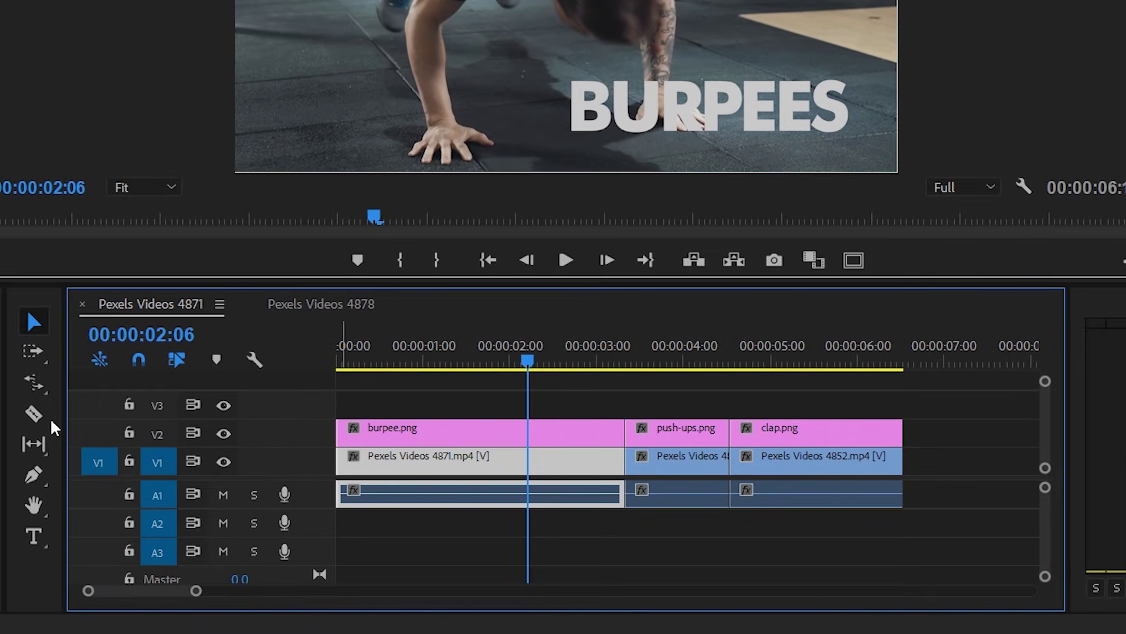
{"action": "left_click_drag", "start_coordinate": [536, 360], "coordinate": [558, 365]}
{"action": "key", "text": "ctrl+k"}
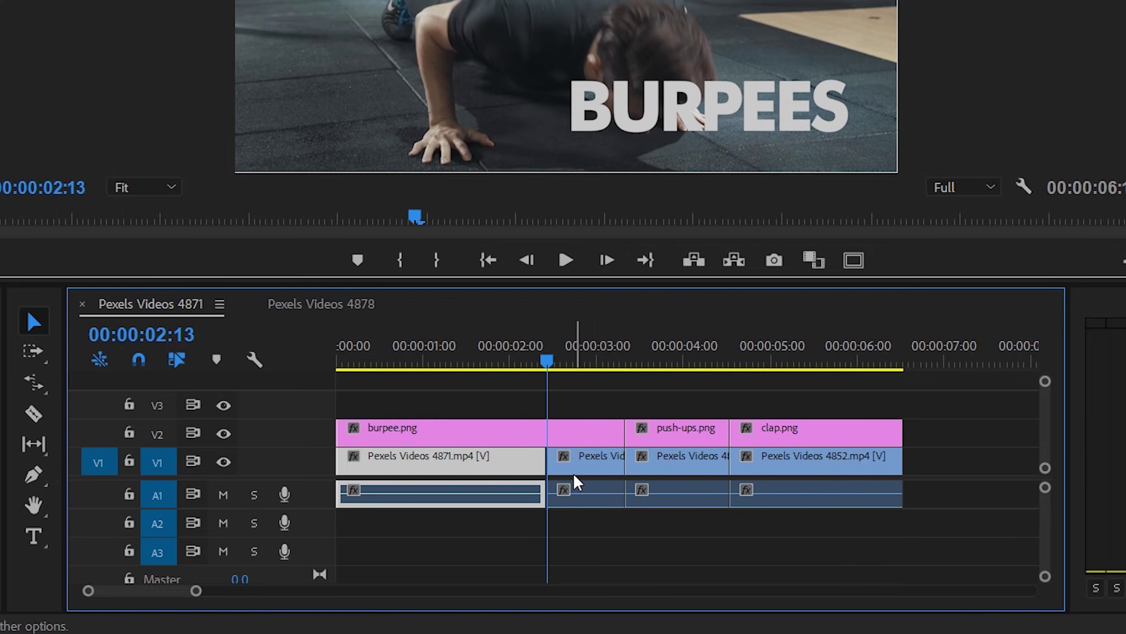
Step: Undo, nudge slightly earlier to about 2:11 and redo the V1-only split
{"action": "key", "text": "ctrl+z"}
{"action": "left_click_drag", "start_coordinate": [529, 365], "coordinate": [544, 365]}
{"action": "key", "text": "ctrl+k"}
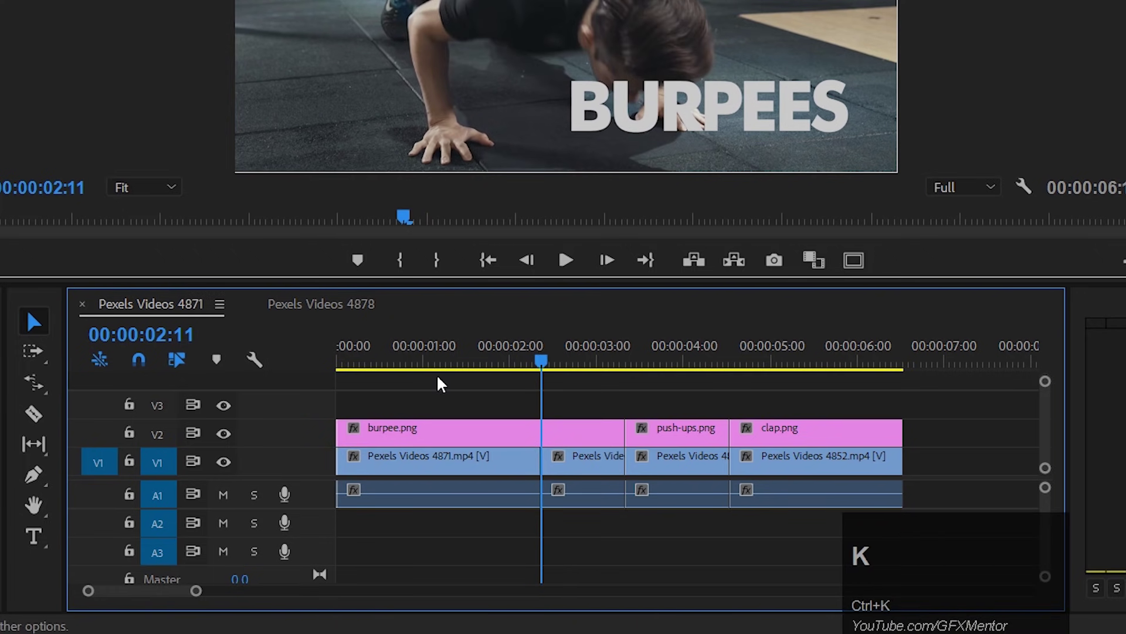
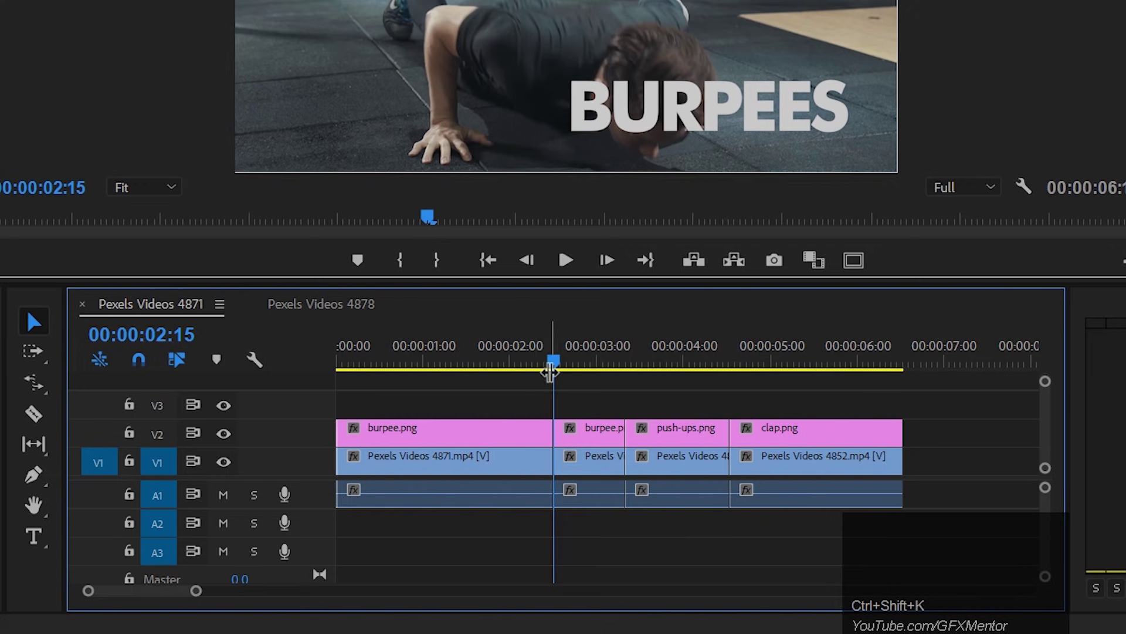
Step: Ripple delete the burpee tail with its title piece and return toward the sequence start
{"action": "left_click_drag", "start_coordinate": [555, 365], "coordinate": [606, 545]}
{"action": "key", "text": "shift+Delete"}
{"action": "left_click_drag", "start_coordinate": [562, 369], "coordinate": [442, 350]}
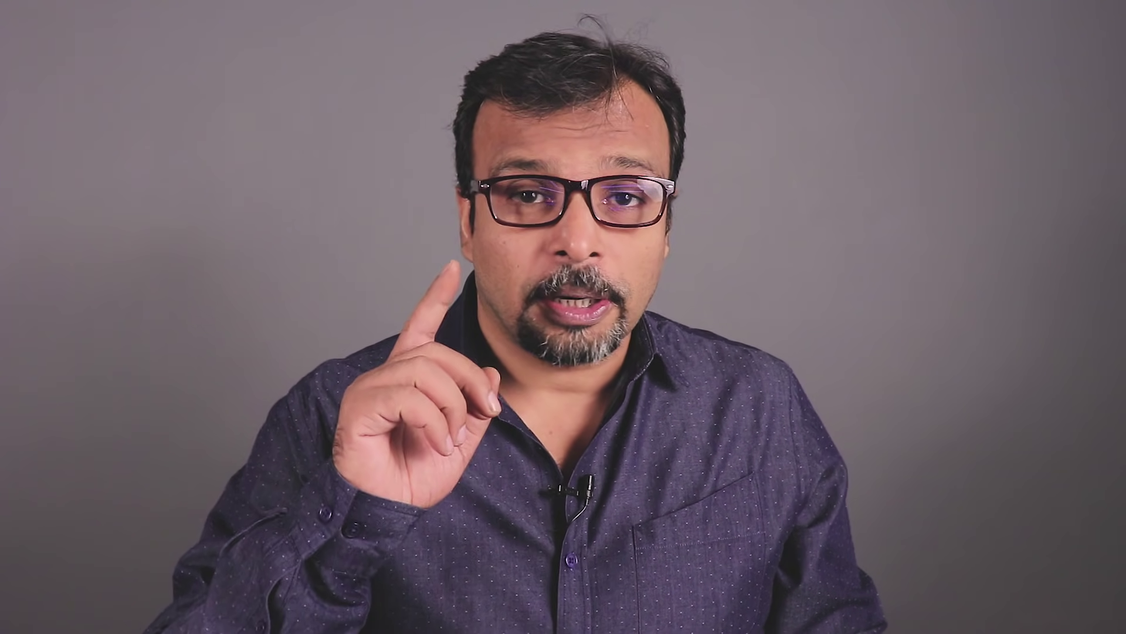